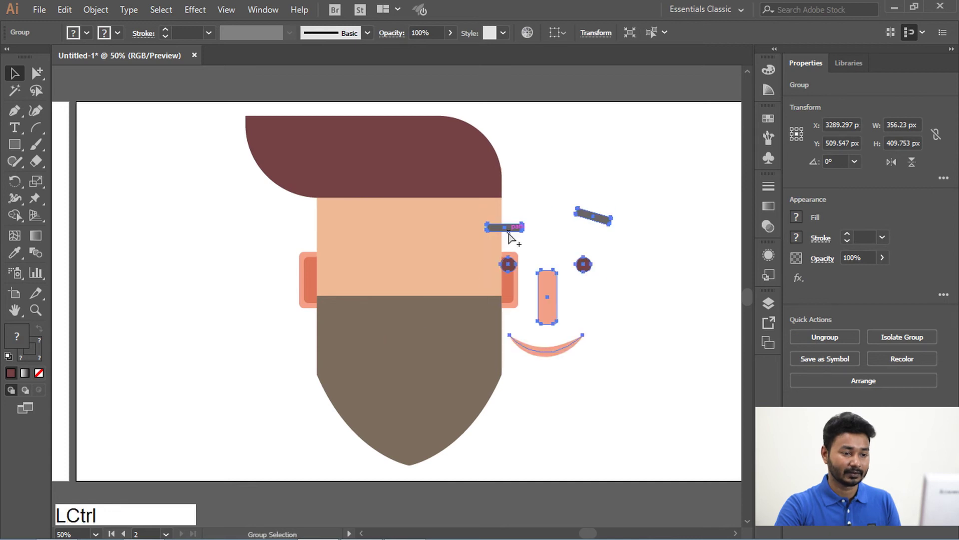
Group the face with hair, ears, eyes, brows, nose and smile, then select it as one object
key("ctrl+z")
left_click(561, 361)
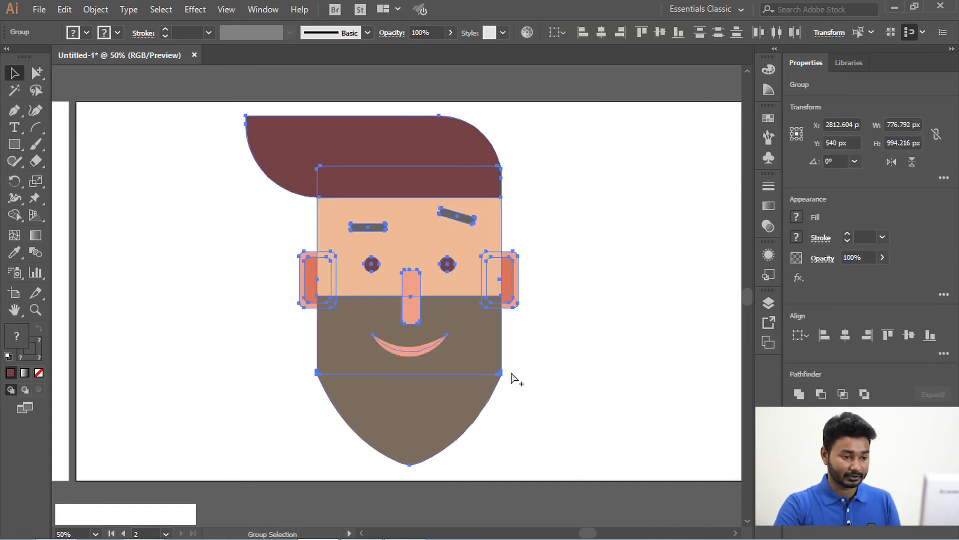
key("ctrl+g")
left_click(597, 249)
left_click(391, 197)
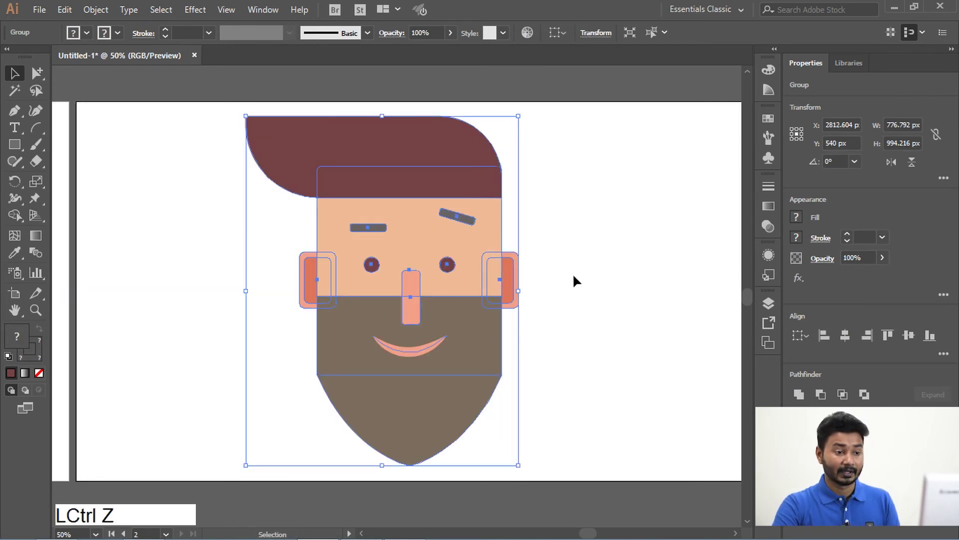
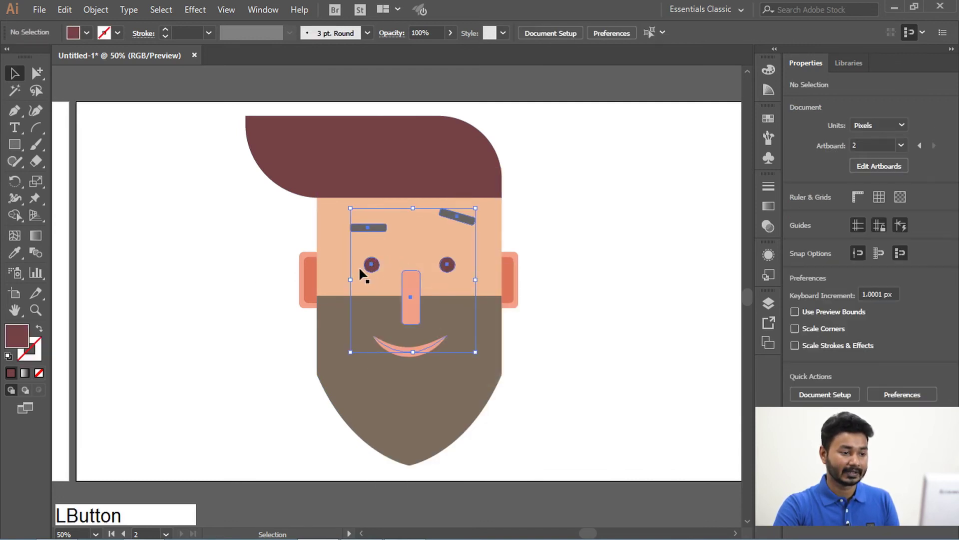
left_click(373, 270)
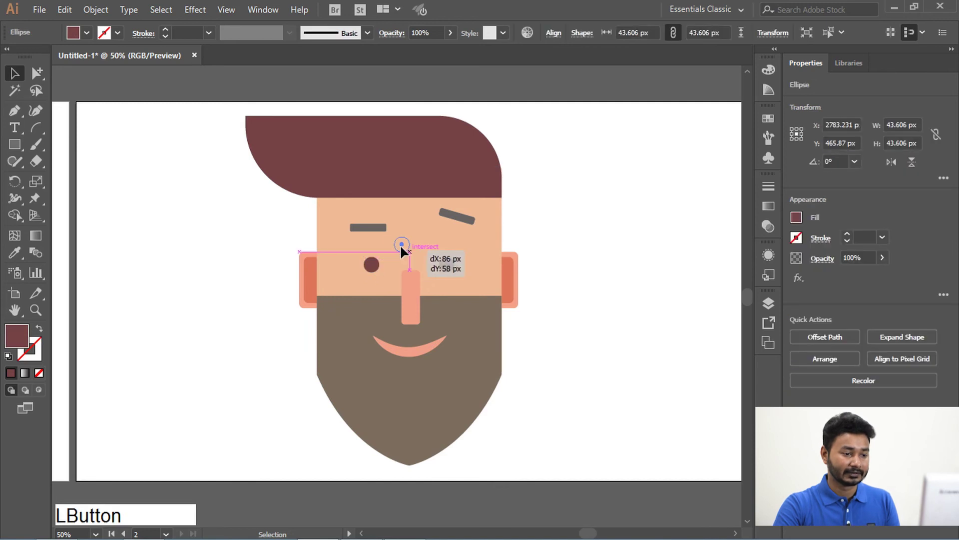
key("ctrl+z")
left_click(574, 264)
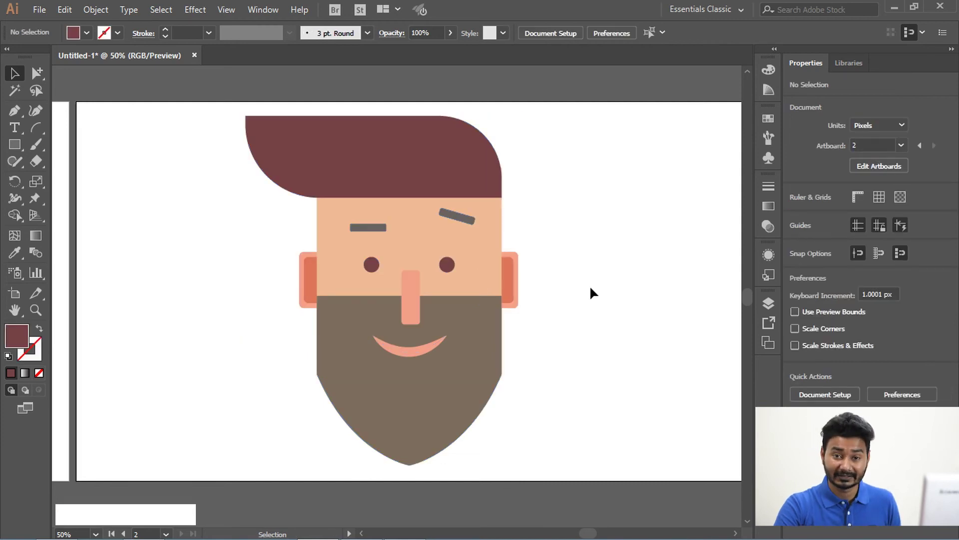
left_click(396, 194)
Use the Group Selection Tool to pick the left eye, right ear and then the smile alone
left_click(41, 80)
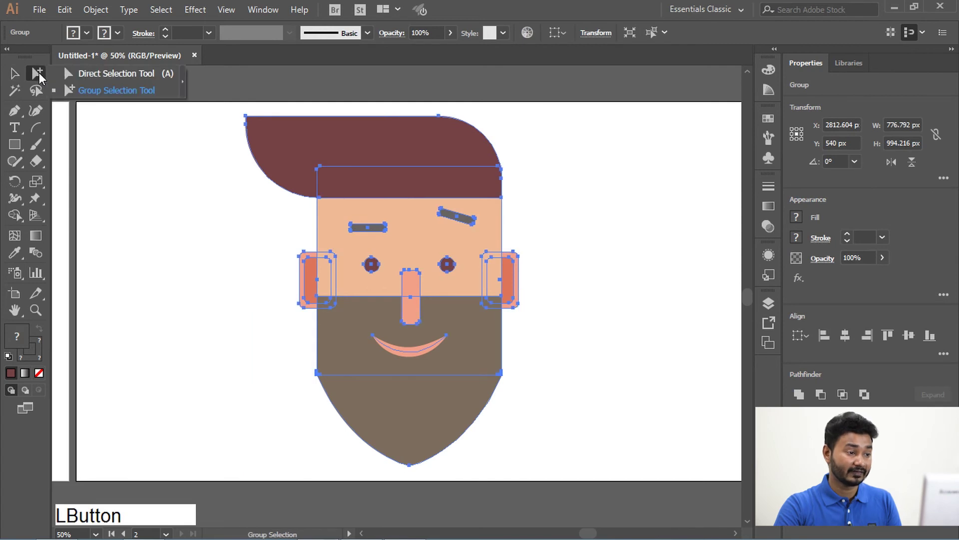
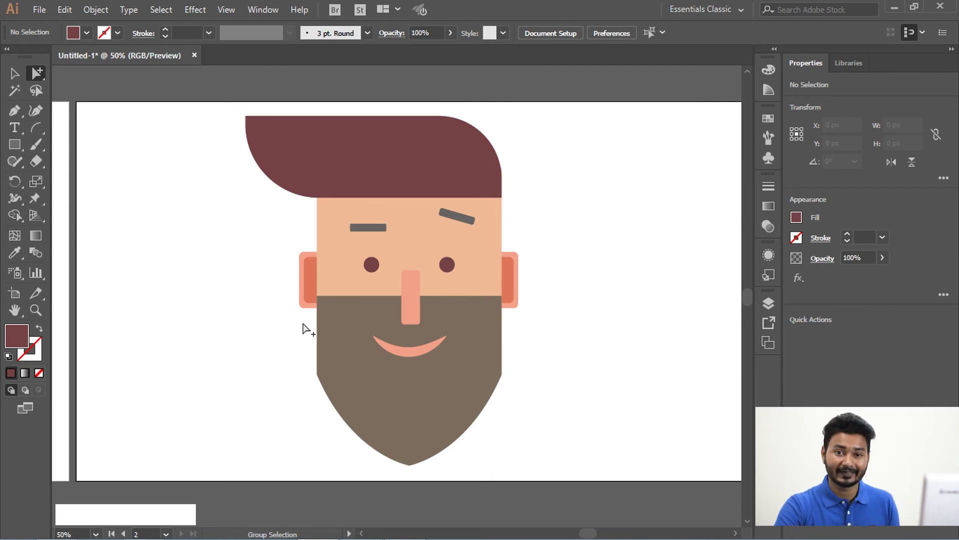
left_click(374, 270)
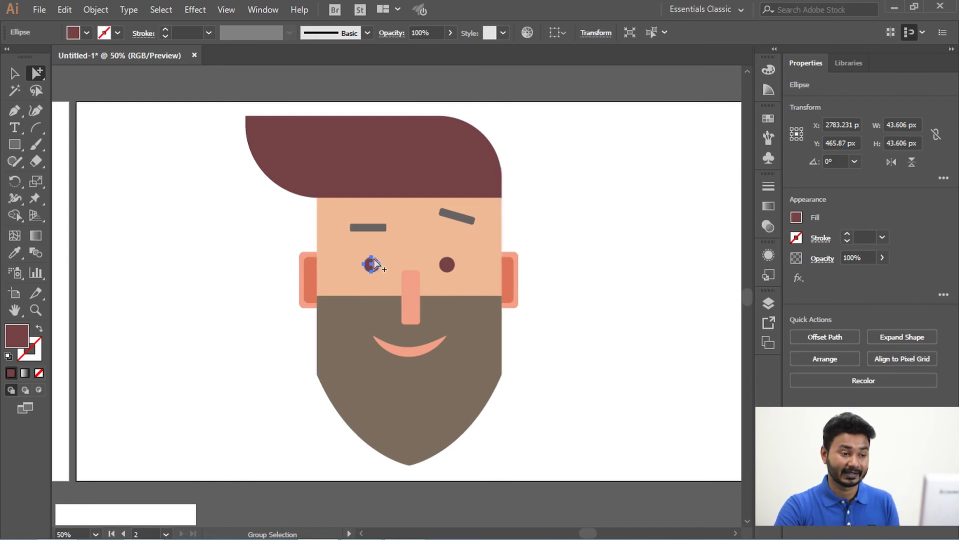
left_click(36, 82)
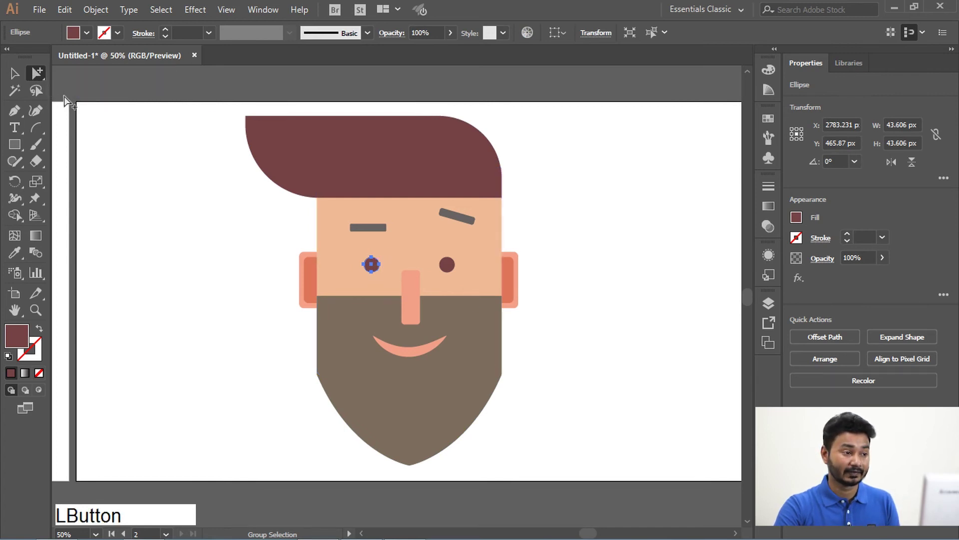
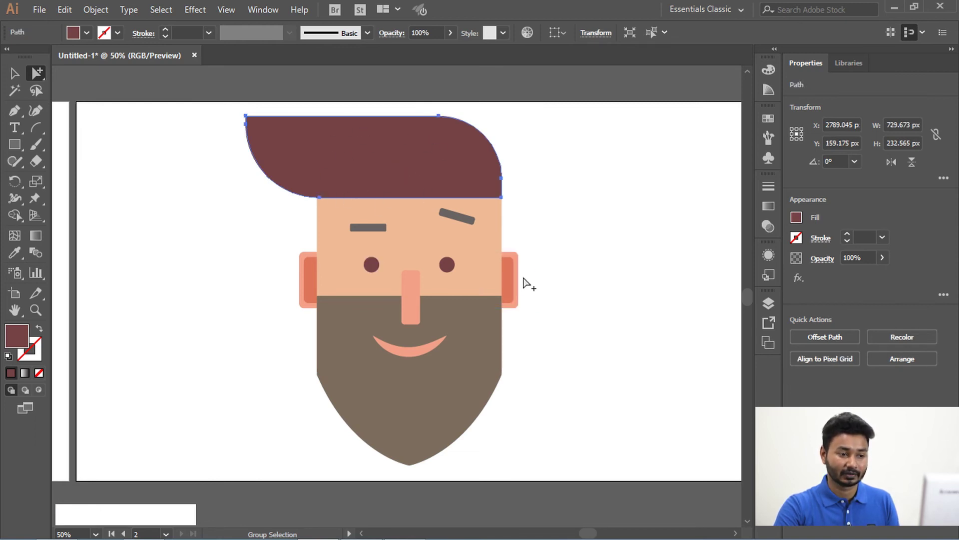
left_click(521, 280)
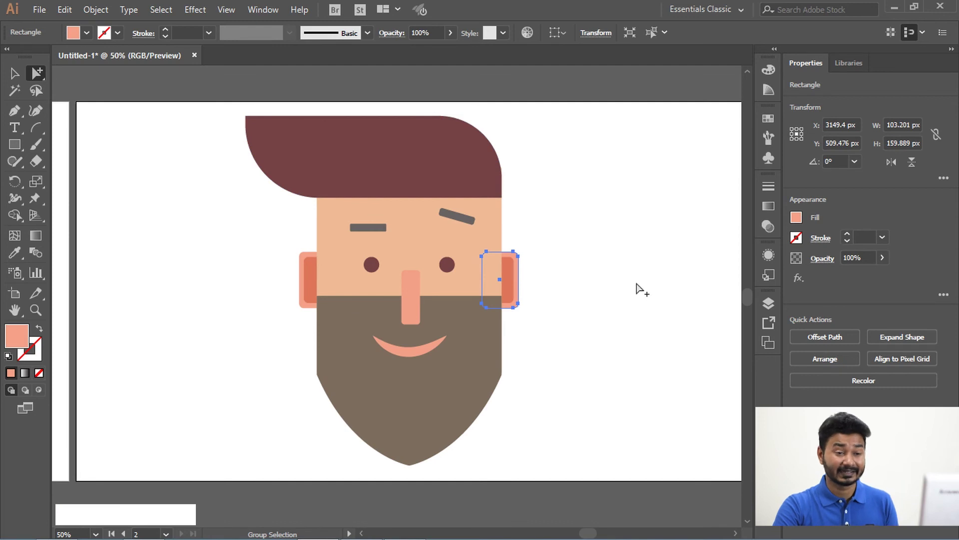
left_click(426, 350)
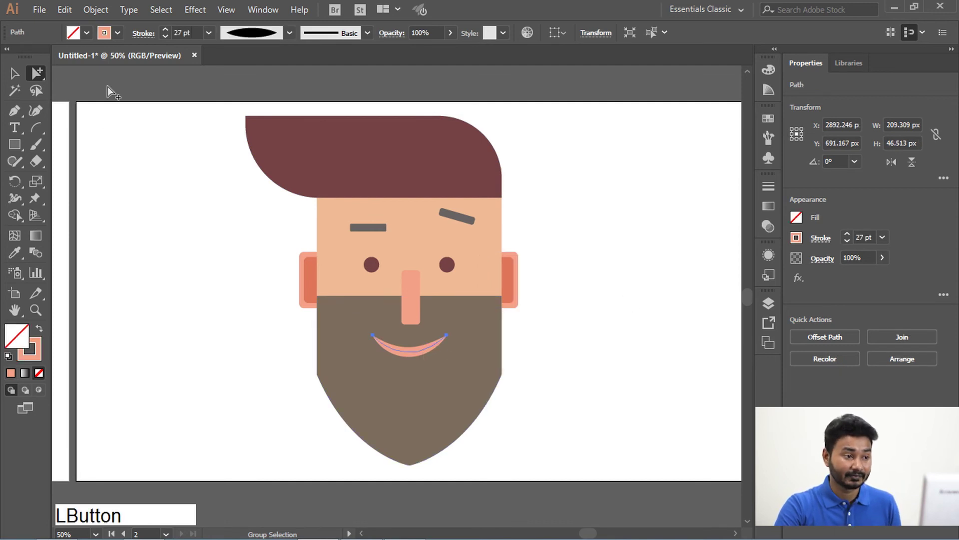
Set the smile's stroke weight to 14 pt and reselect the whole face group
left_click(171, 45)
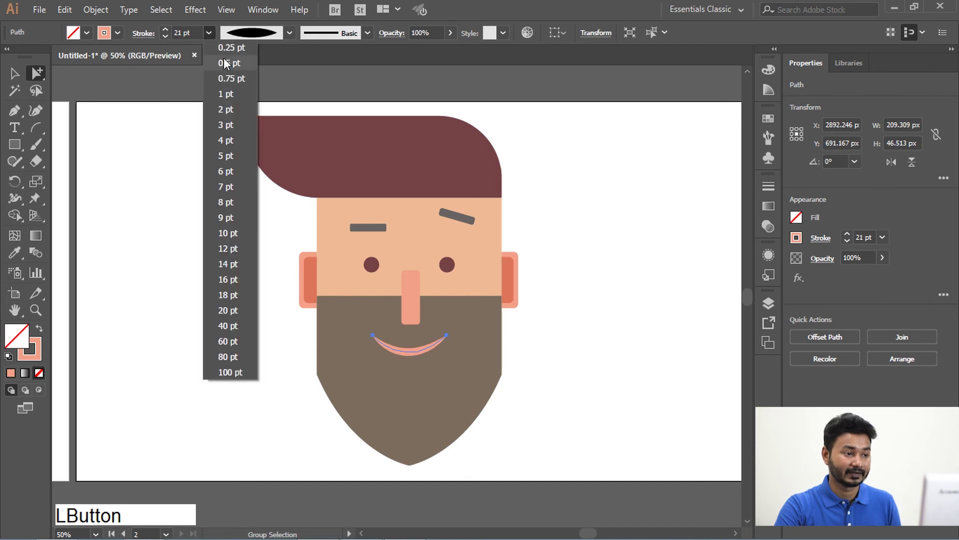
left_click(240, 114)
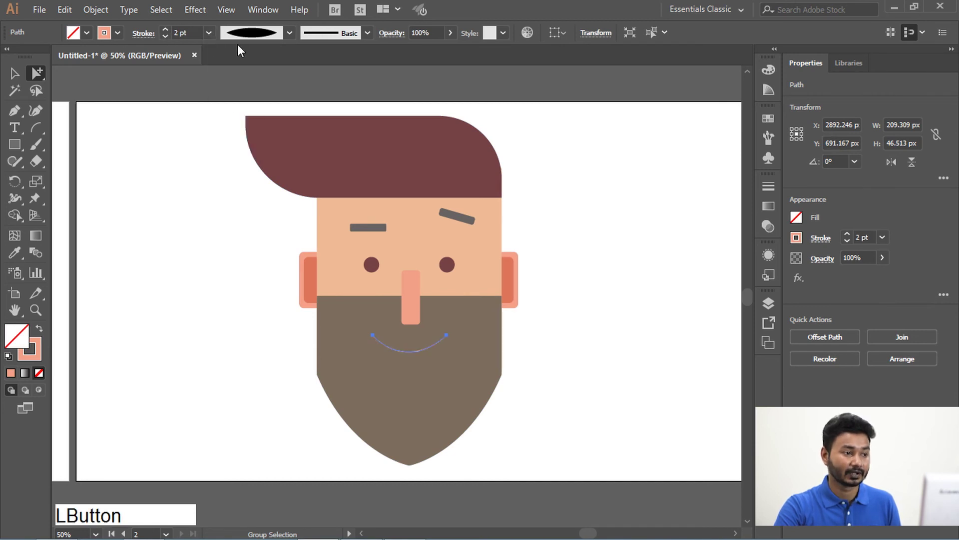
left_click(217, 40)
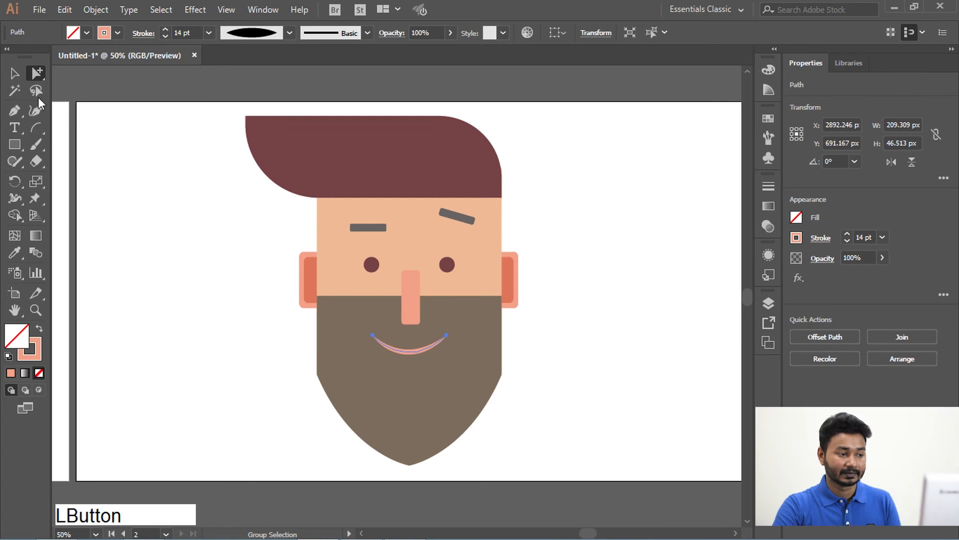
left_click(18, 83)
left_click(378, 308)
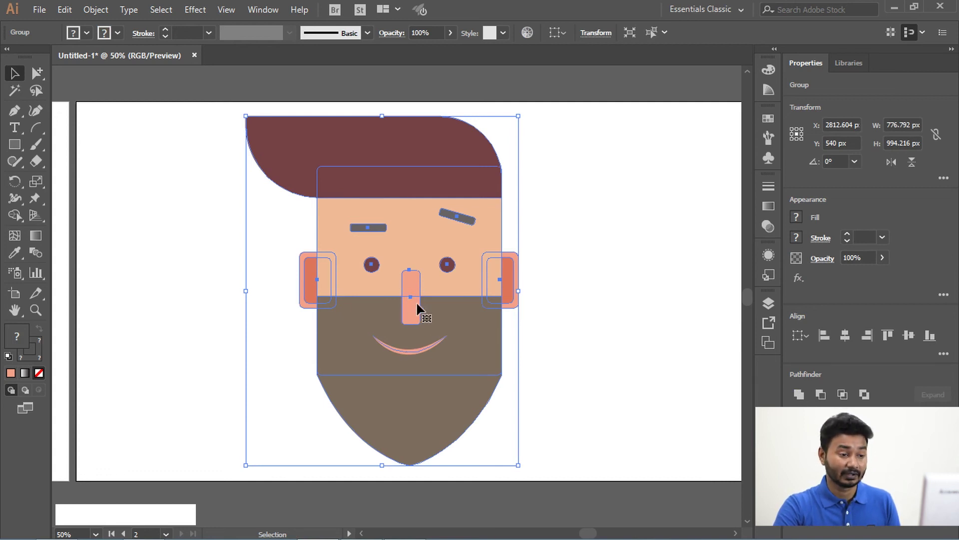
Double-click into the face's inner group in isolation mode and select the nose alone
left_click(421, 305)
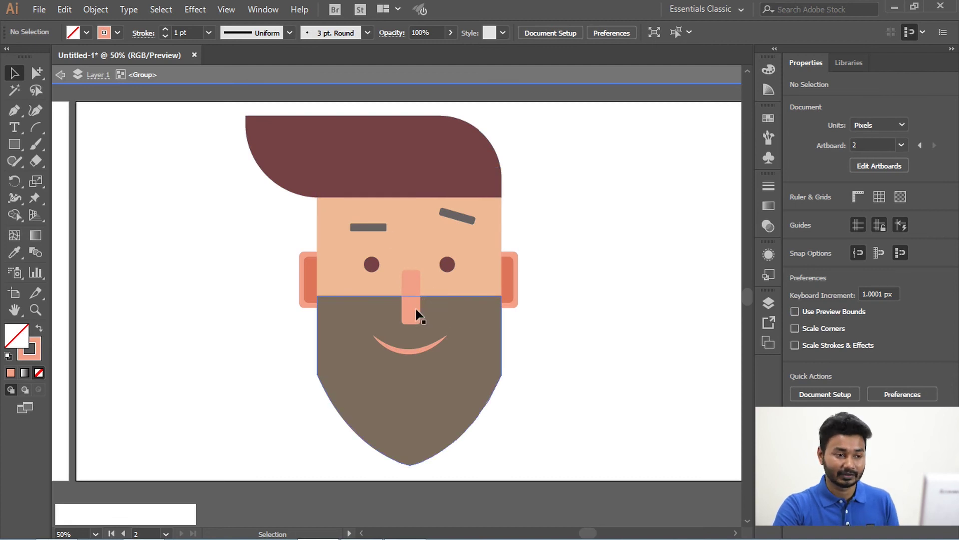
left_click(417, 300)
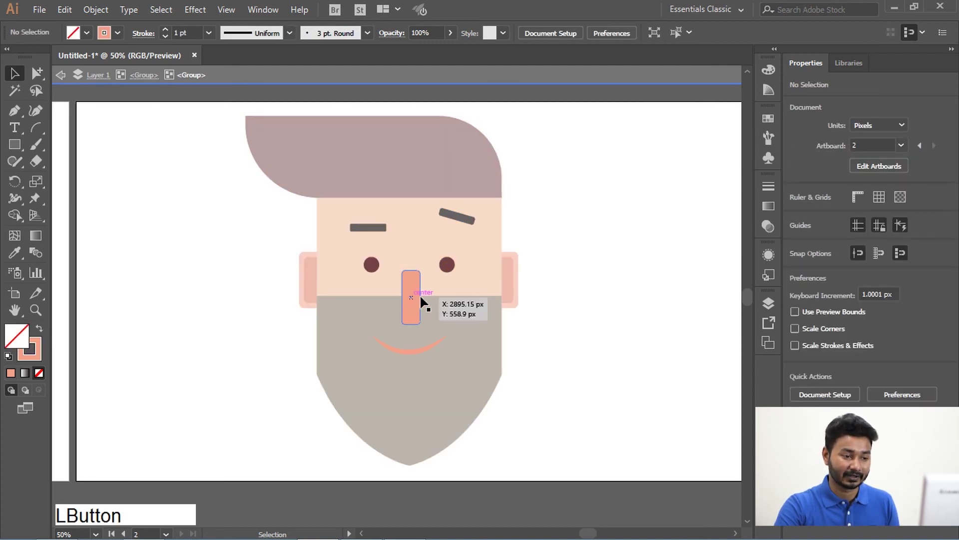
left_click(419, 305)
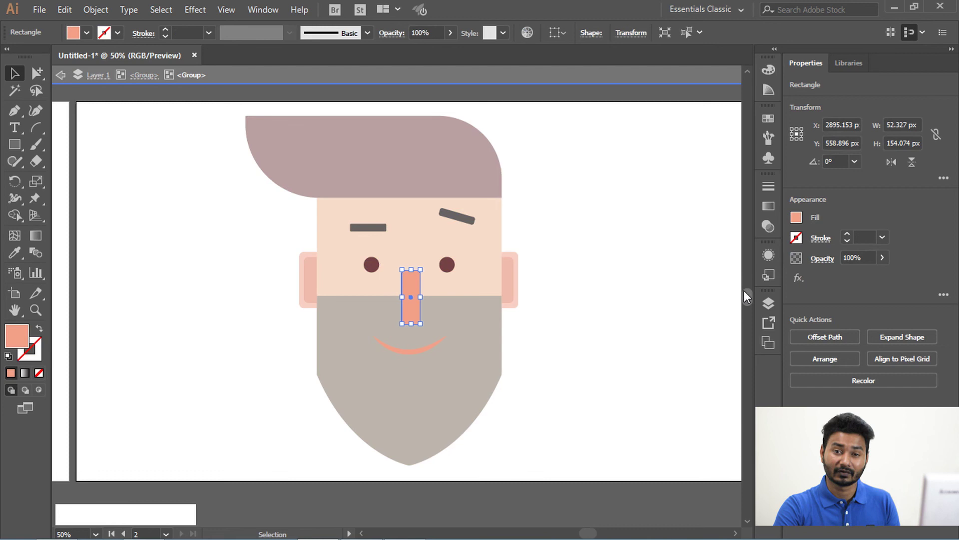
Exit isolation mode and pick out just the right eye with the Group Selection Tool
left_click(740, 281)
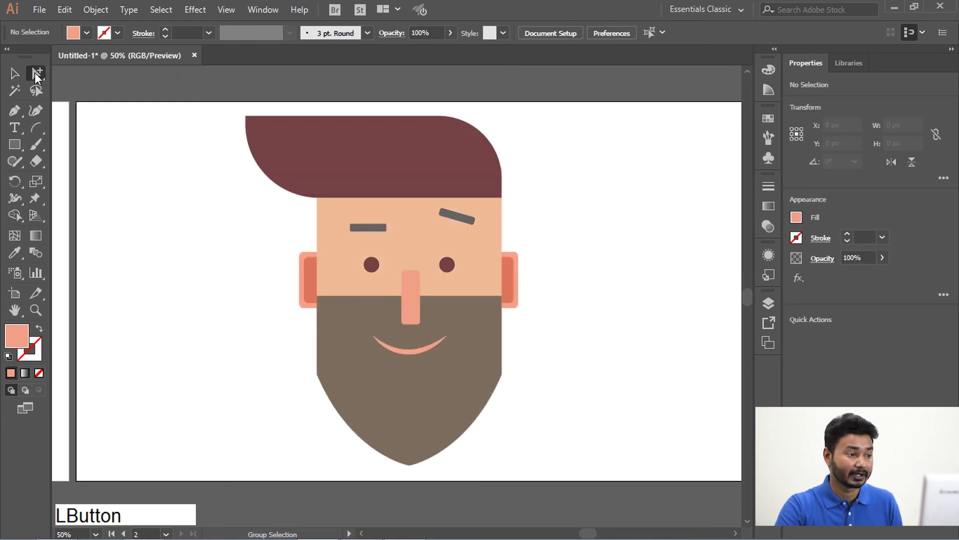
left_click(413, 298)
left_click(457, 264)
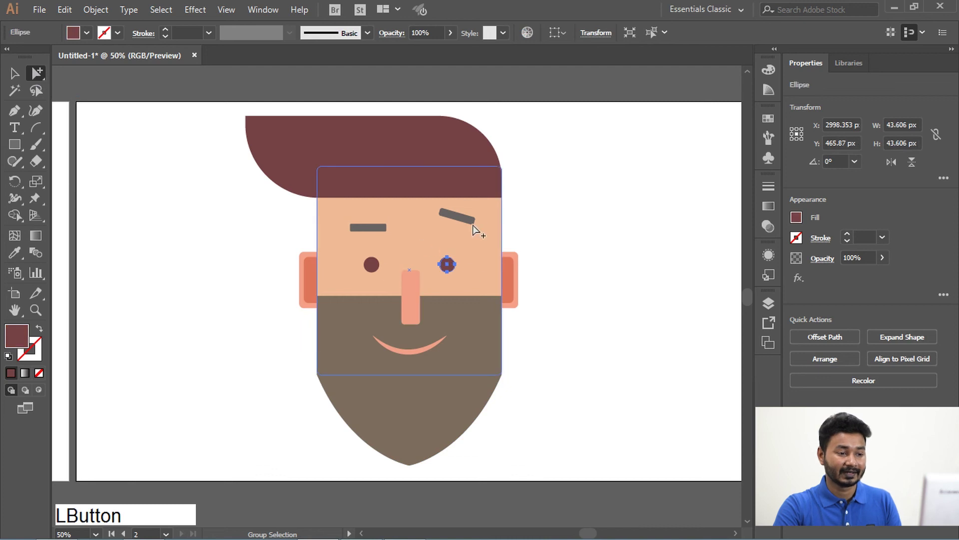